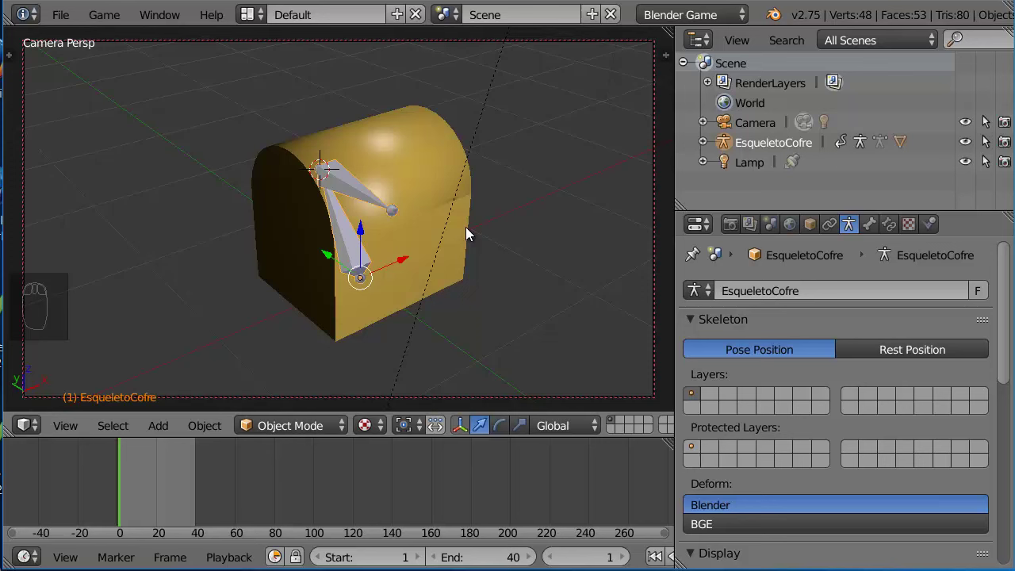
Step: Play the lid-opening animation, inspect the Tapa rotation curve, and return to the Default layout
key(alt+a)
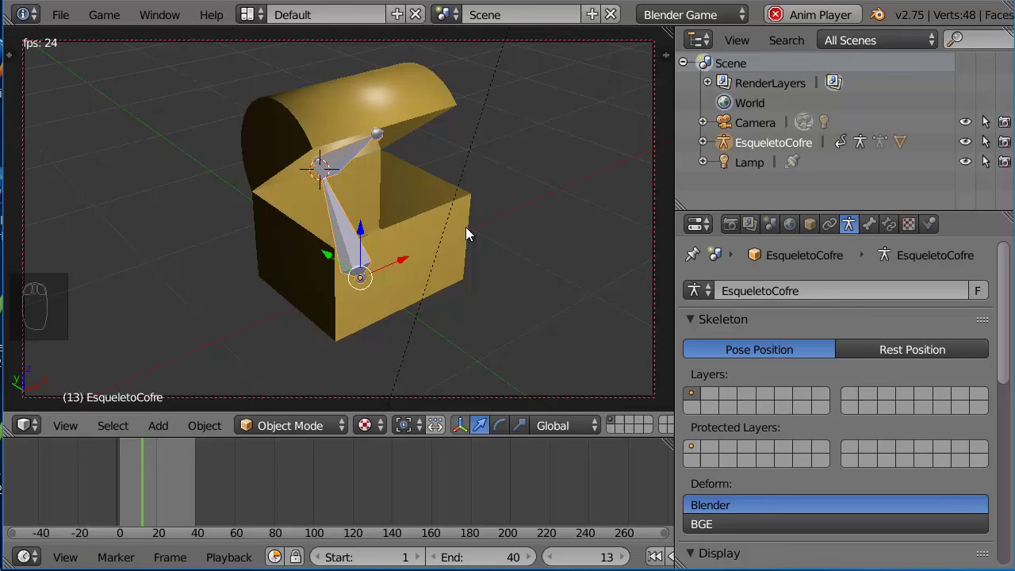
key(Escape)
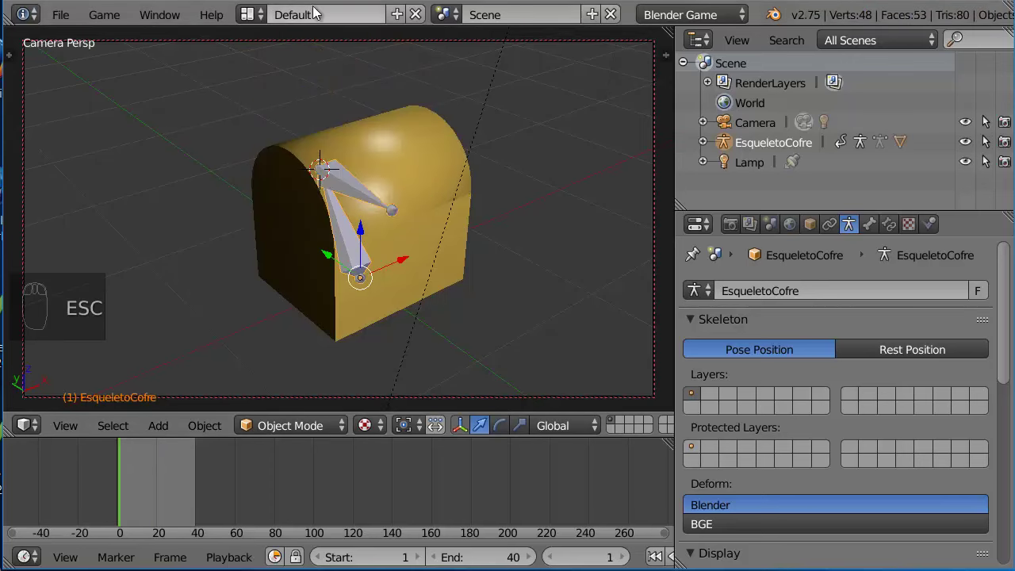
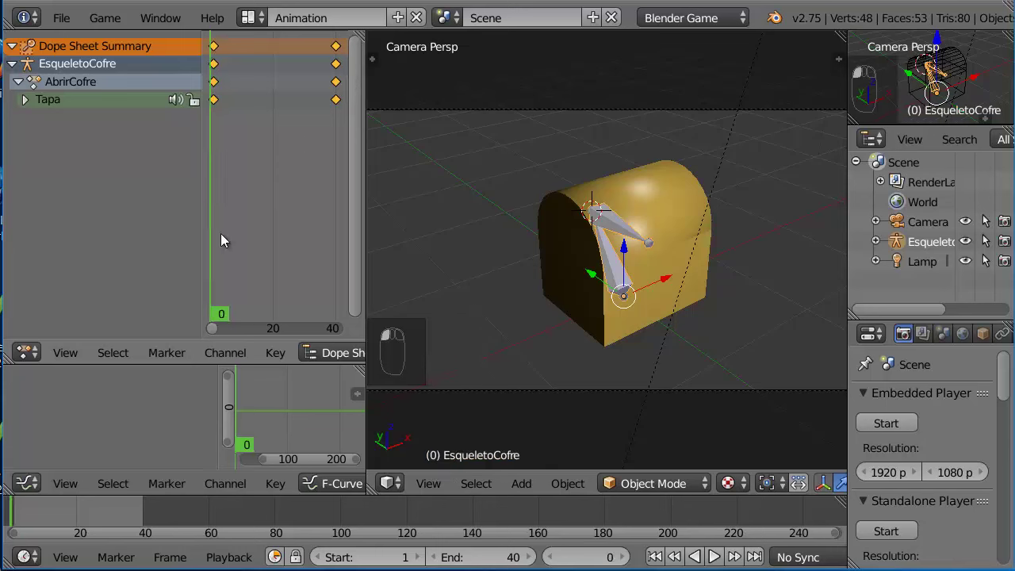
click(322, 259)
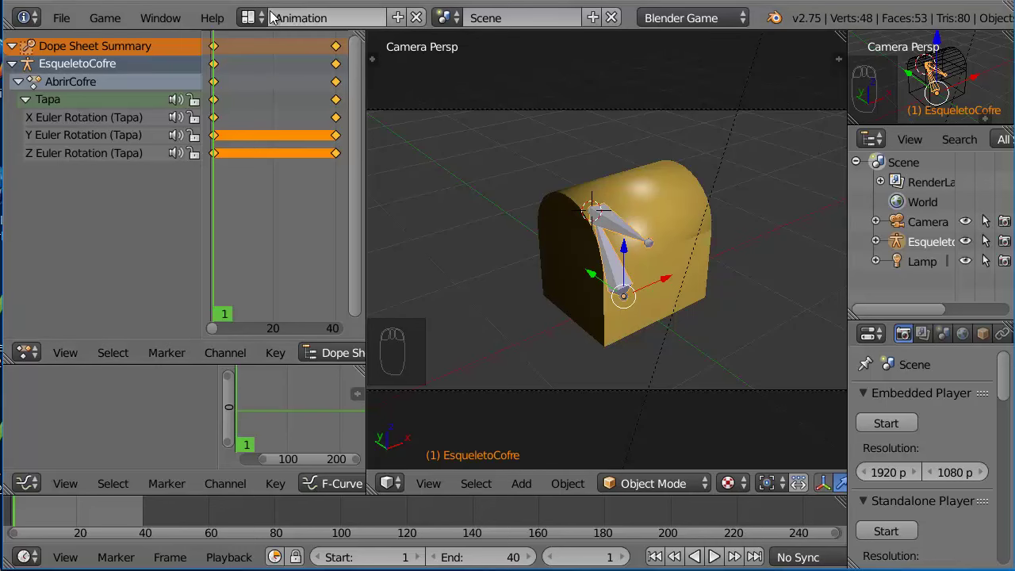
click(294, 124)
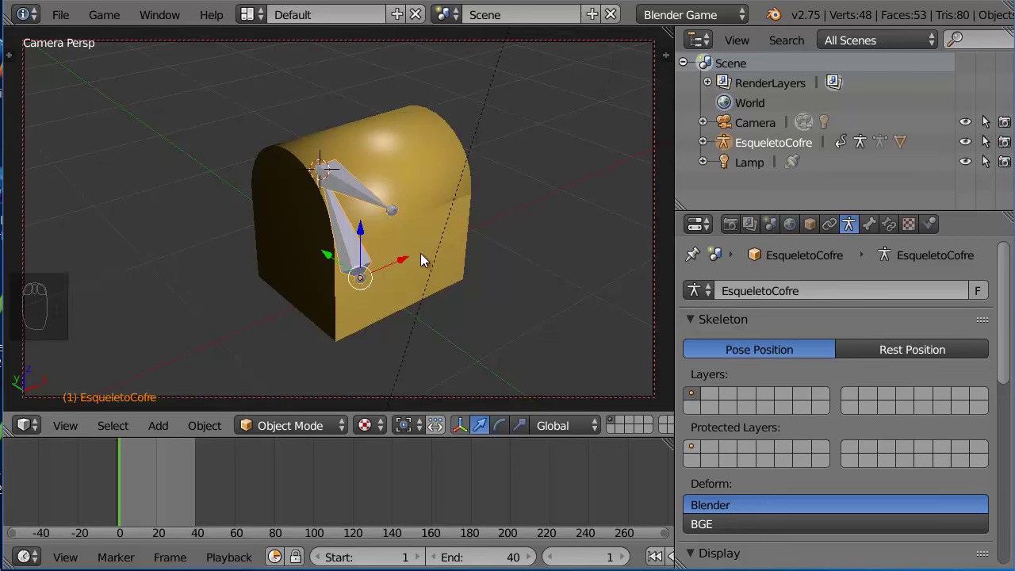
Step: Select the chest mesh and show its vertex groups ROOT and Tapa in Object Data
drag(353, 251, 731, 350)
drag(854, 337, 700, 457)
drag(700, 457, 701, 457)
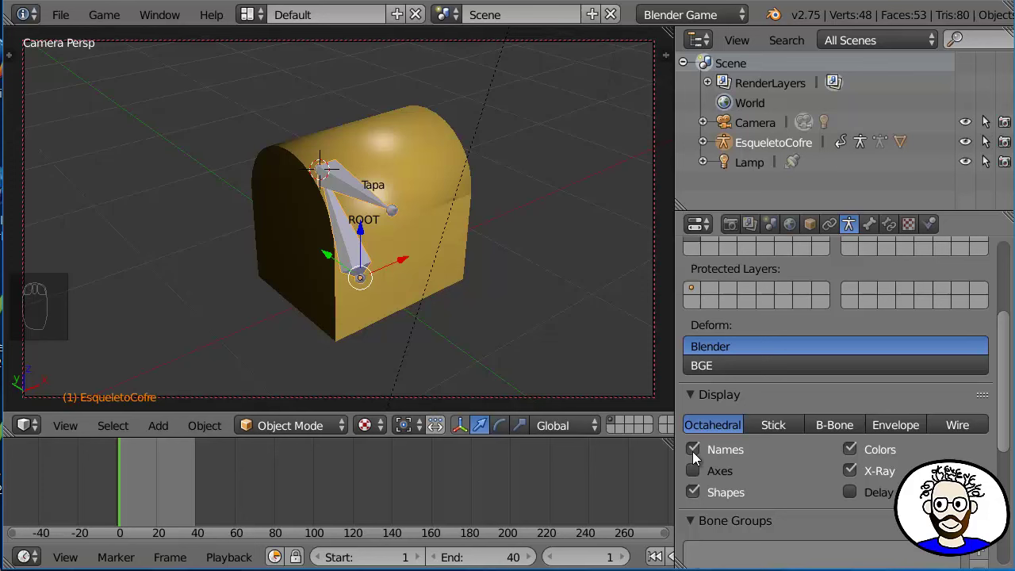
drag(287, 428, 299, 364)
drag(425, 240, 837, 321)
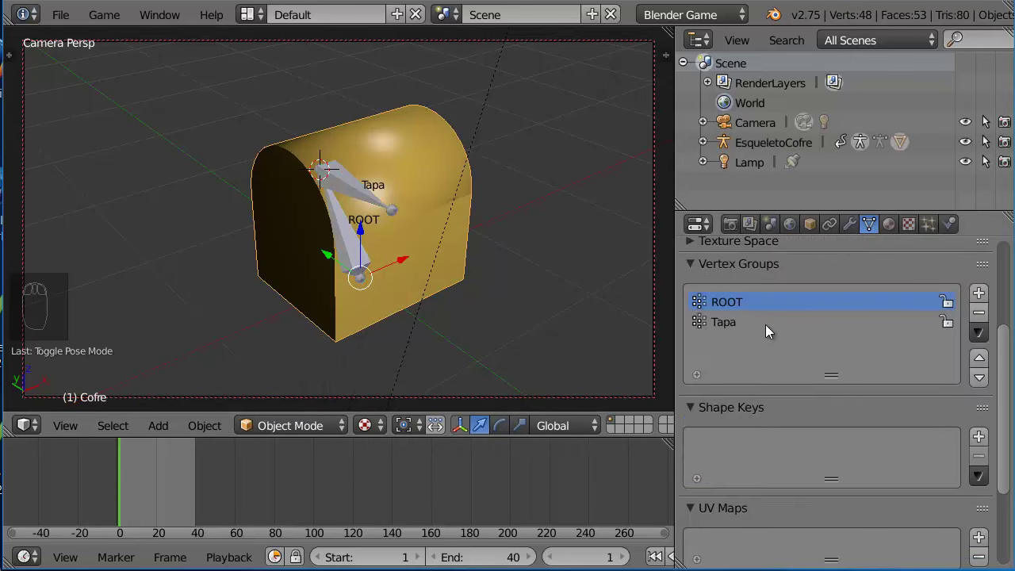
Step: In Edit Mode select then deselect the ROOT group's 12 vertices on the chest mesh
drag(773, 330, 582, 304)
key(Tab)
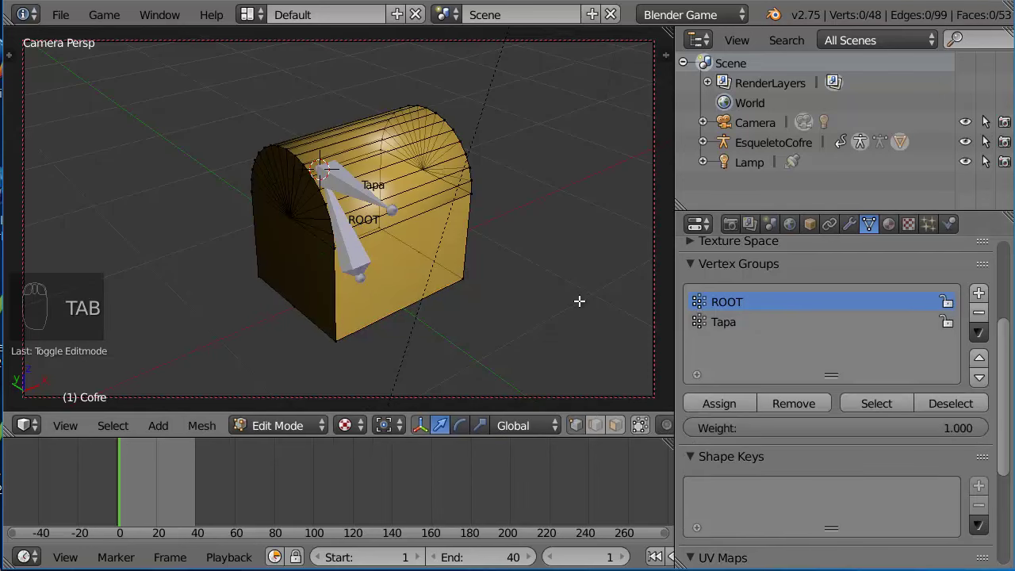
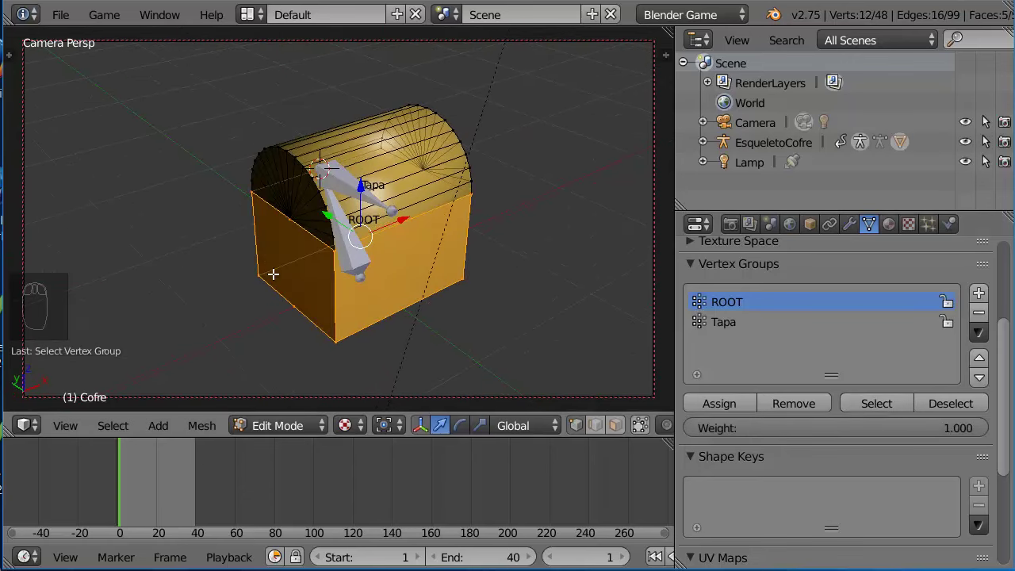
drag(958, 409, 732, 365)
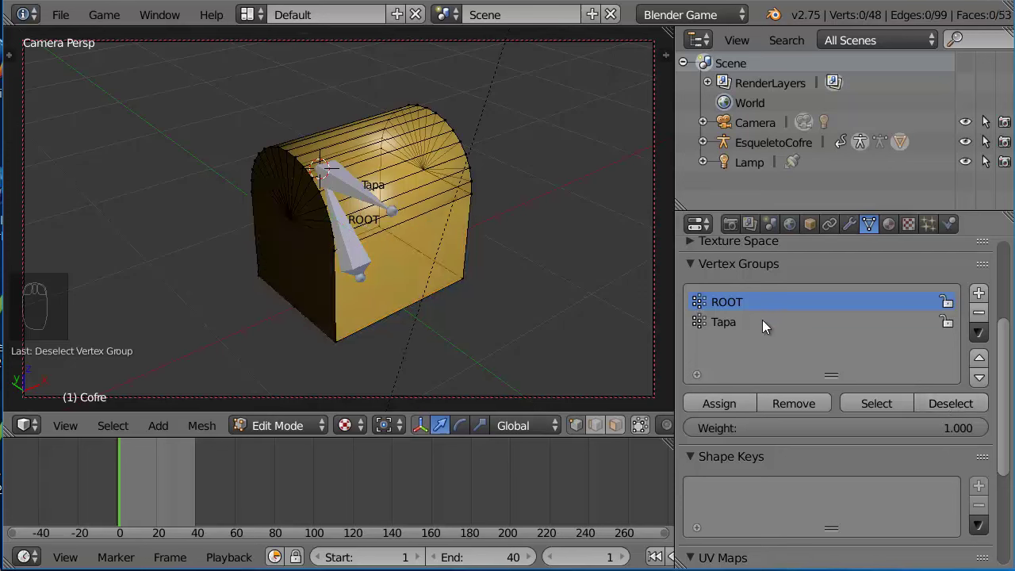
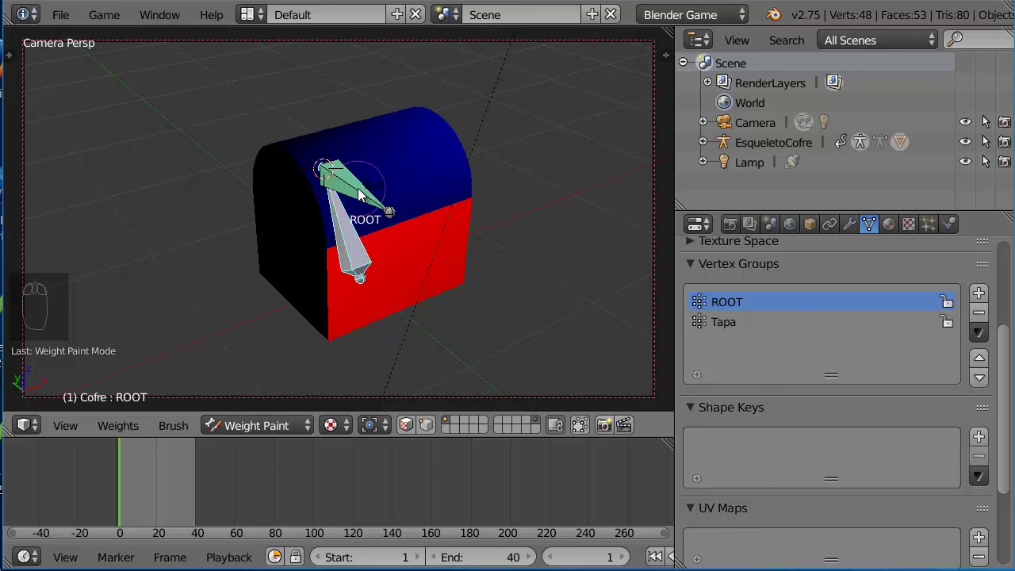
Step: View the Tapa group's weights on the chest, then the ROOT group's weights instead
drag(366, 194, 358, 188)
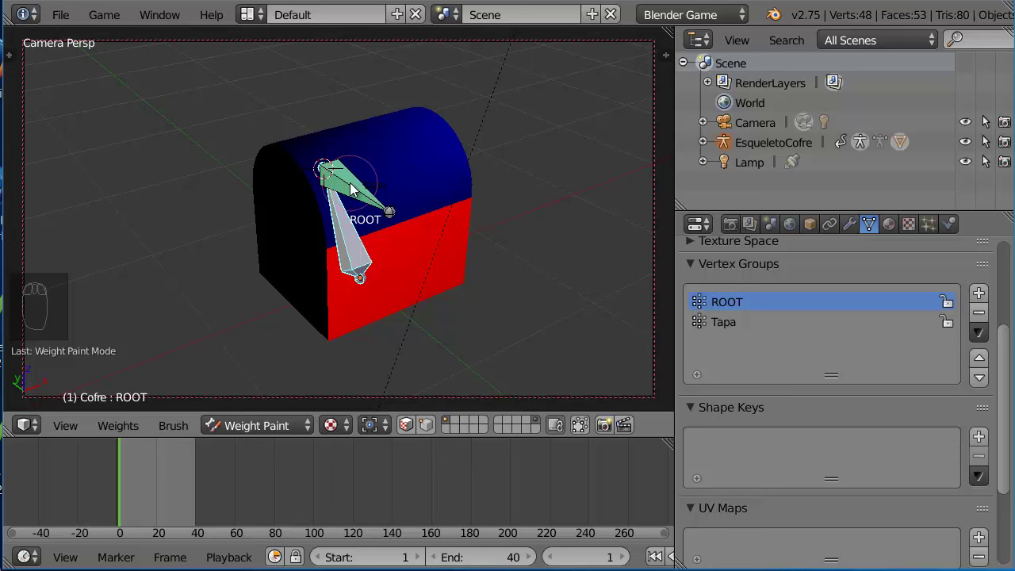
drag(358, 188, 502, 289)
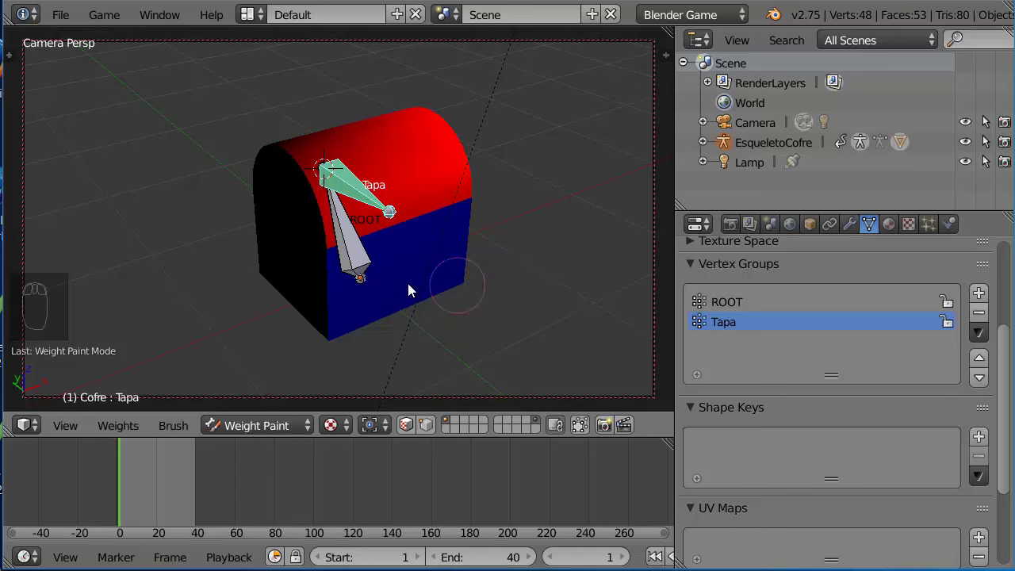
drag(240, 317, 378, 252)
right_click(378, 252)
click(286, 335)
drag(287, 335, 265, 315)
click(317, 288)
click(328, 268)
click(370, 216)
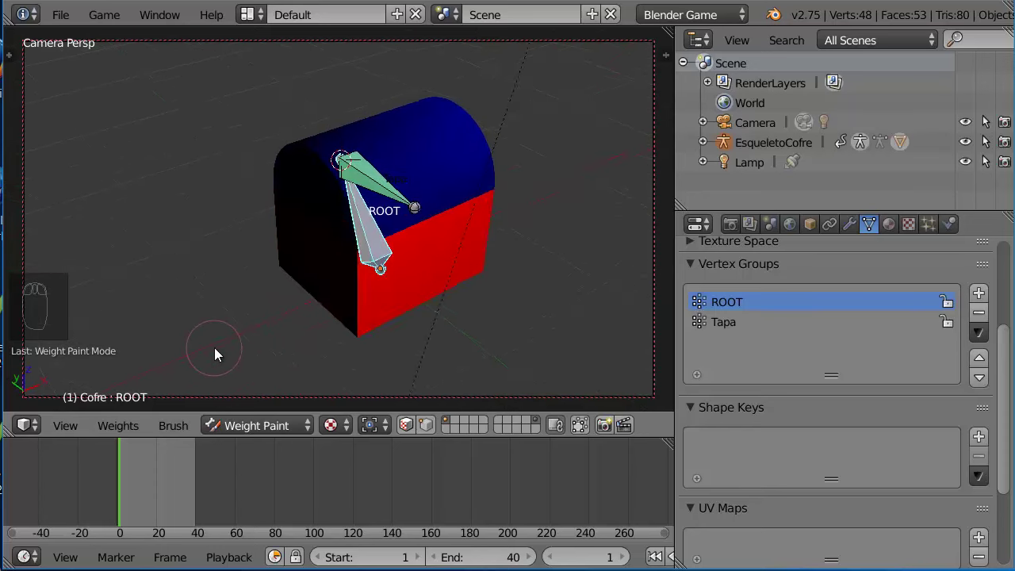
Step: Switch back to the Tapa weights, then leave Weight Paint so the chest shows normally in Object Mode
key(g)
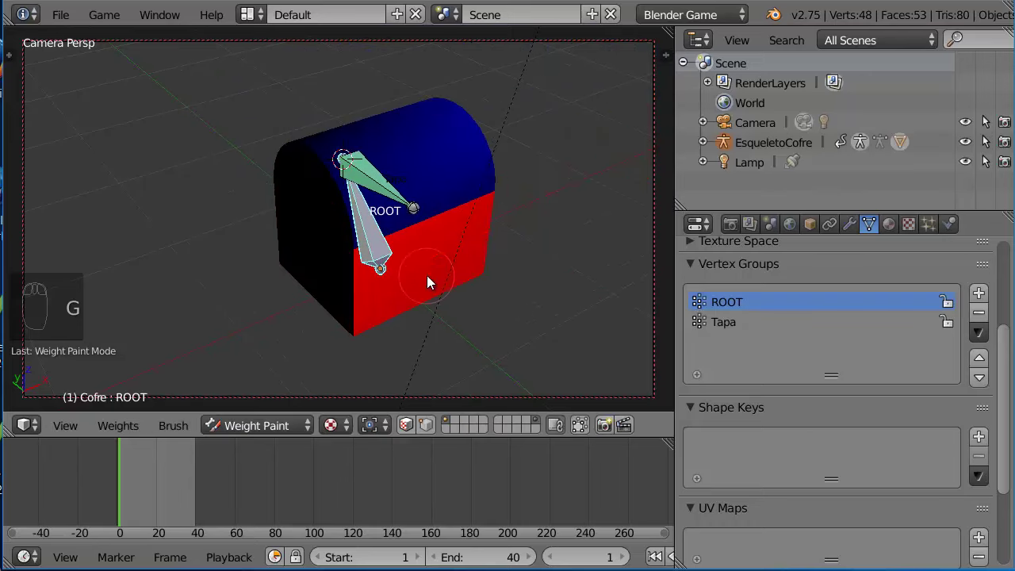
key(s)
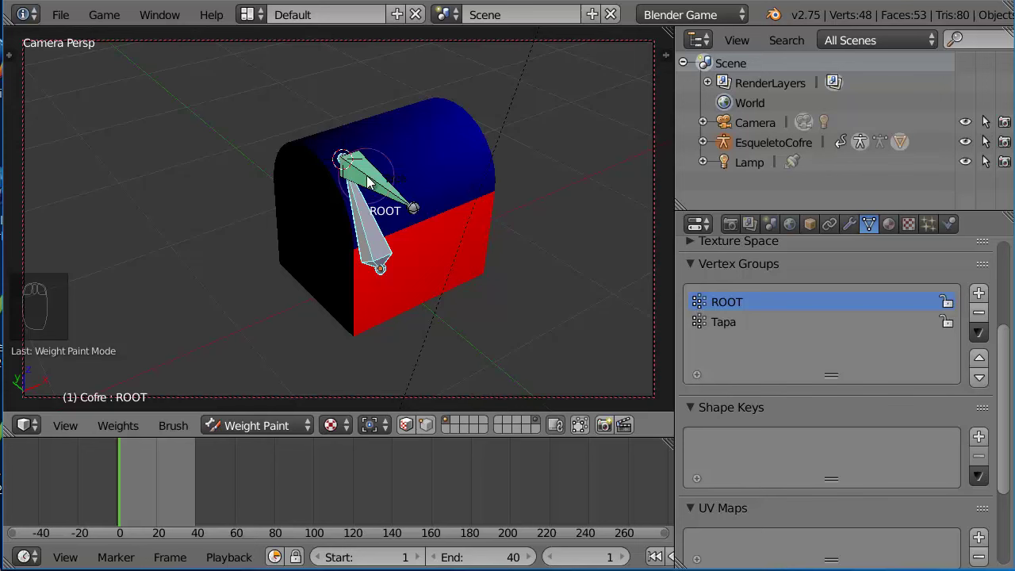
right_click(376, 181)
drag(209, 273, 384, 260)
right_click(476, 239)
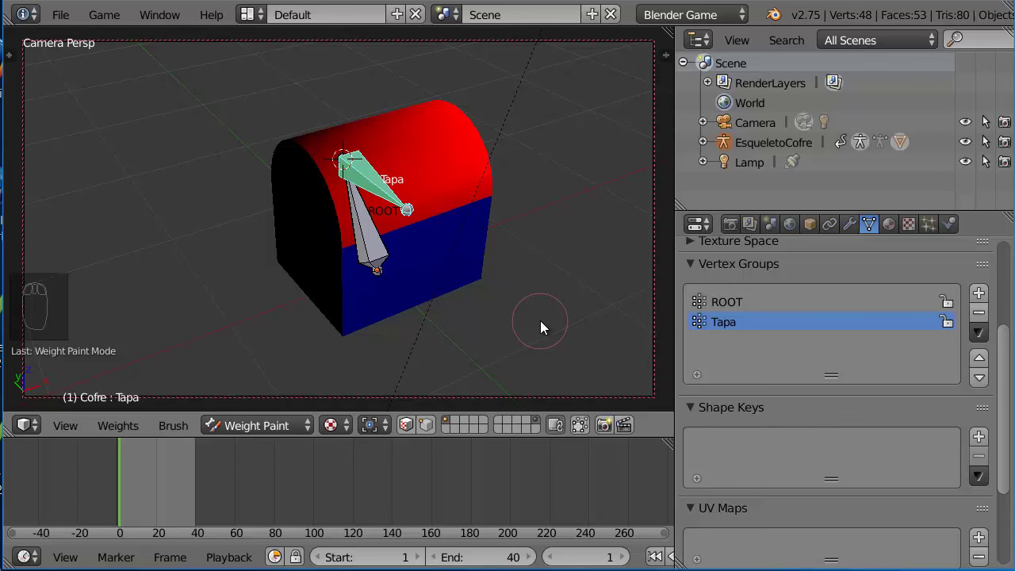
key(g)
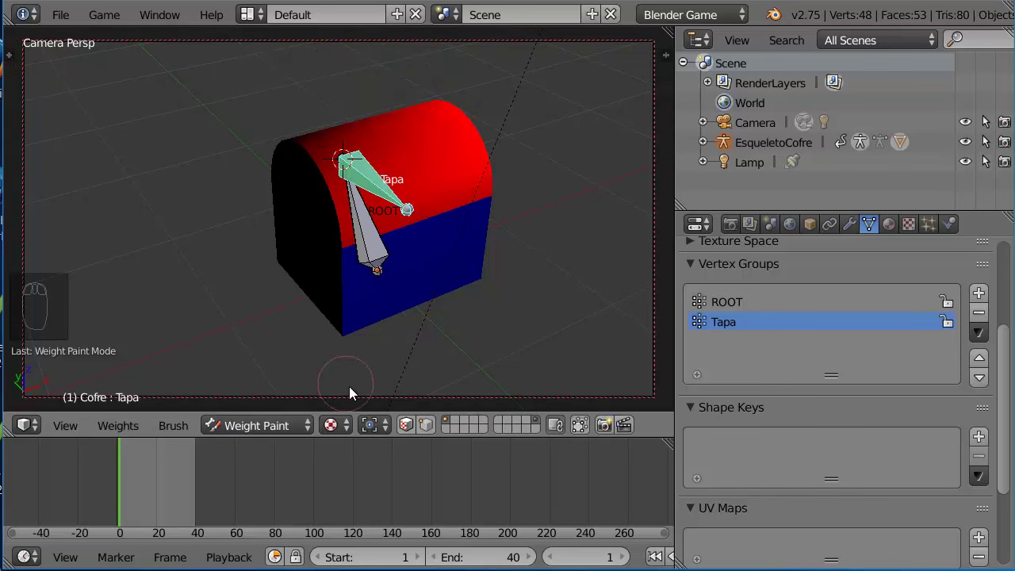
drag(272, 420, 509, 306)
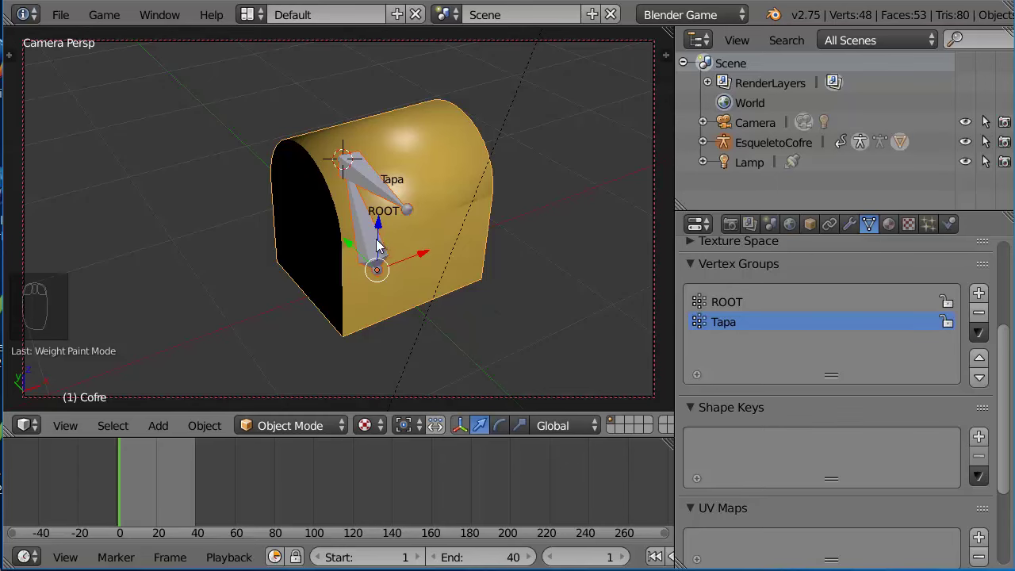
Step: For the Tapa bone lock rotation Y and Z, leaving X free, with scale locked on all axes
drag(376, 244, 377, 248)
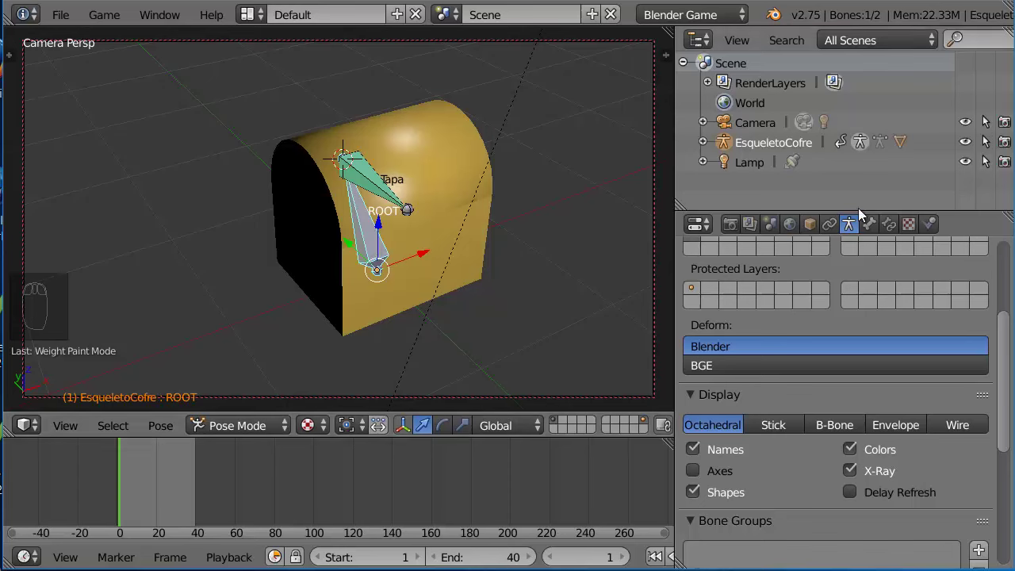
drag(877, 221, 883, 296)
drag(375, 179, 1007, 305)
drag(1008, 304, 1006, 321)
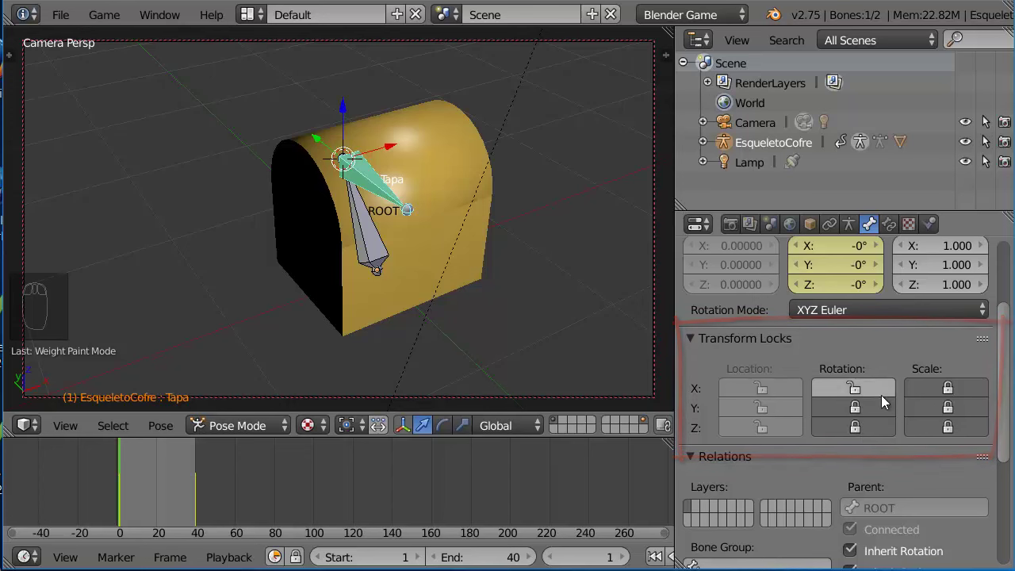
drag(1010, 426, 754, 401)
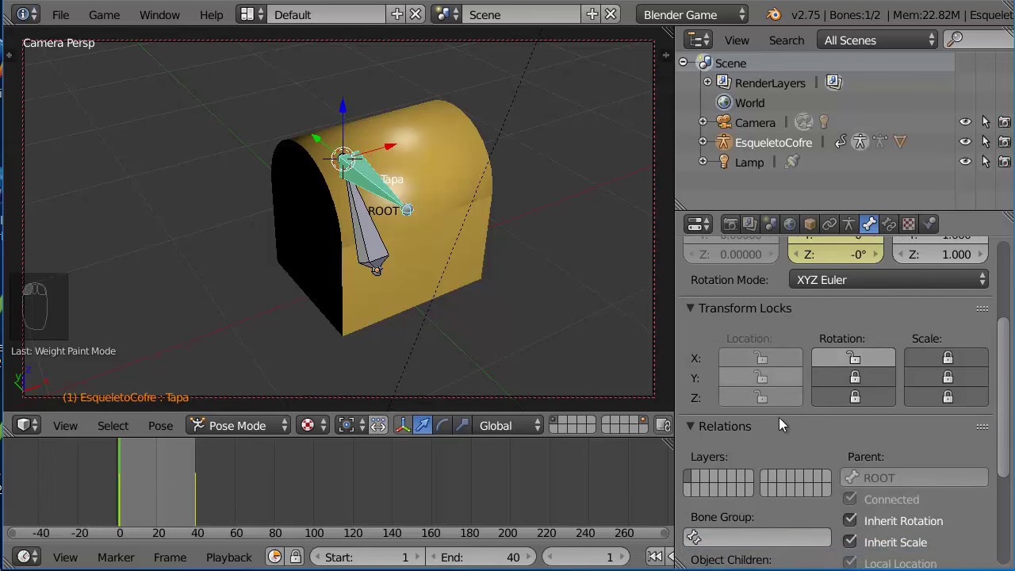
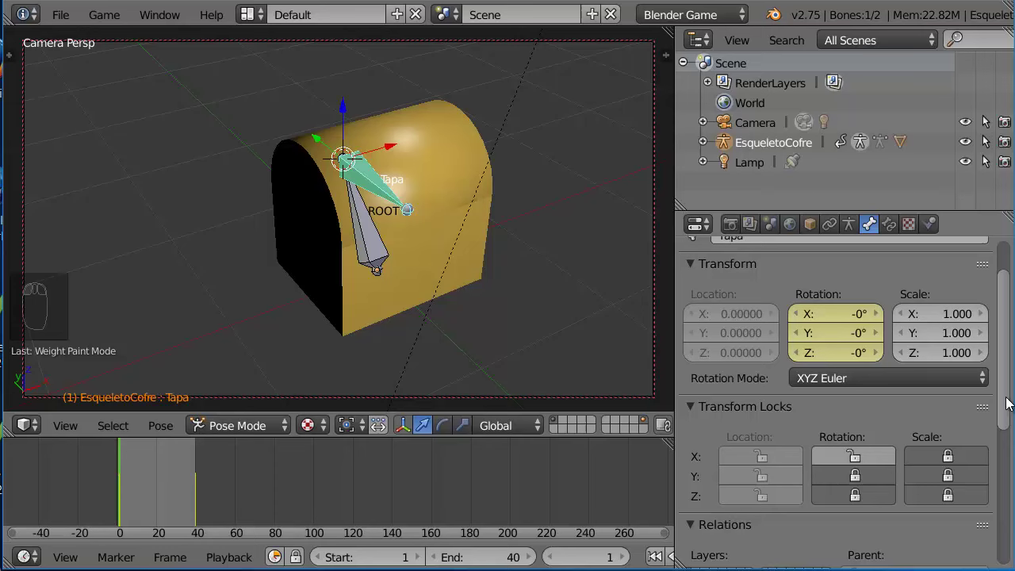
Step: Enable bone Axes drawing in the armature's Display panel
drag(856, 230, 705, 473)
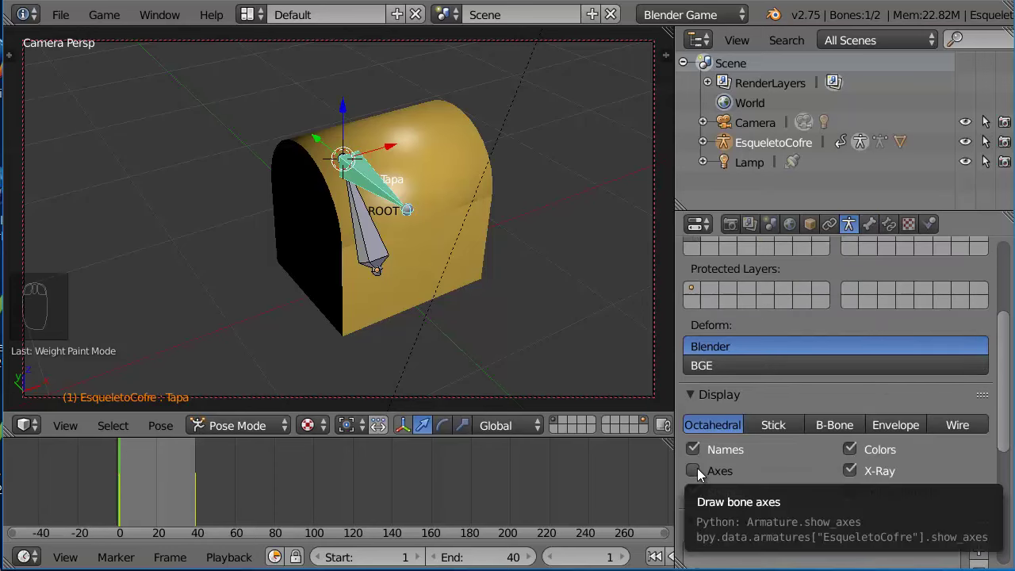
drag(705, 473, 471, 342)
drag(400, 328, 487, 361)
drag(506, 430, 531, 389)
Step: Switch the screen layout from Default to Game Logic
drag(303, 289, 454, 277)
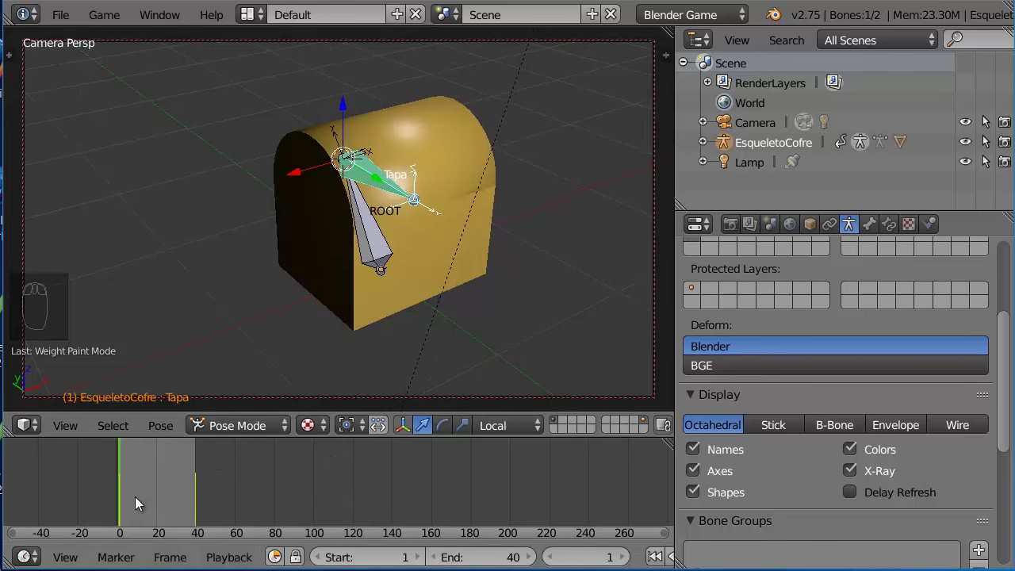
drag(129, 500, 130, 495)
drag(675, 554, 596, 222)
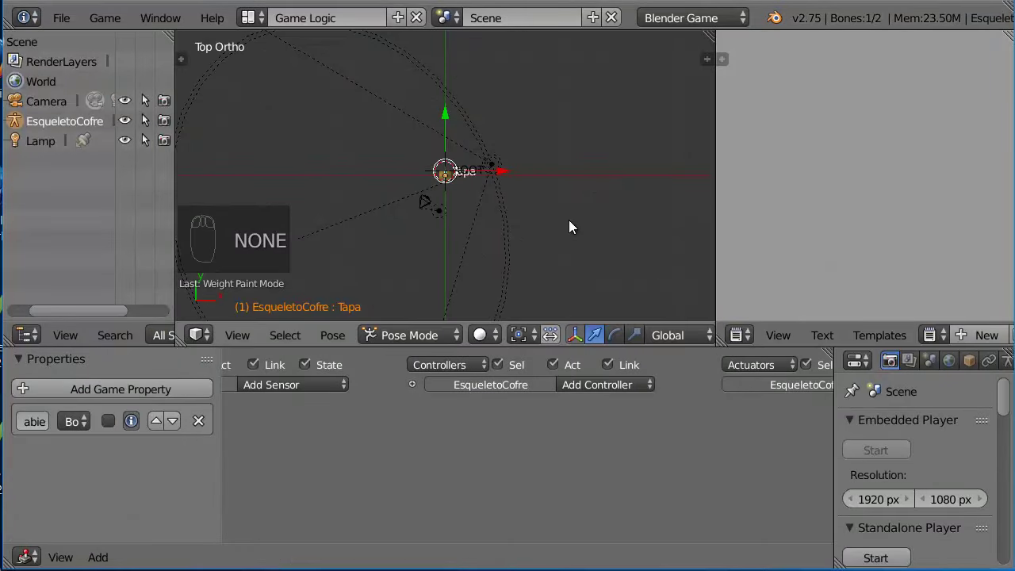
Step: Look through the camera and run the chest game in the viewport with P
key(KP_0)
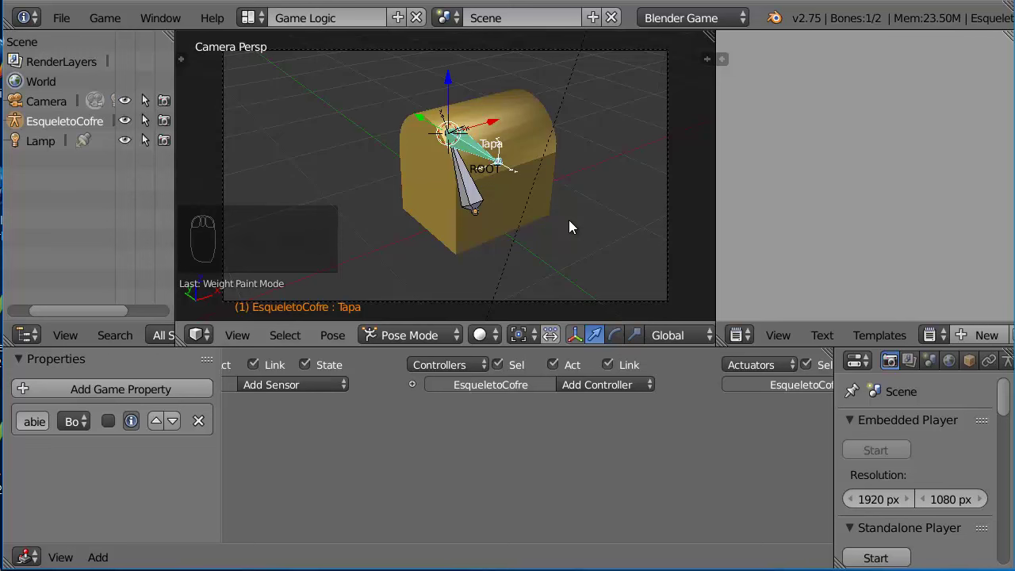
key(alt+z)
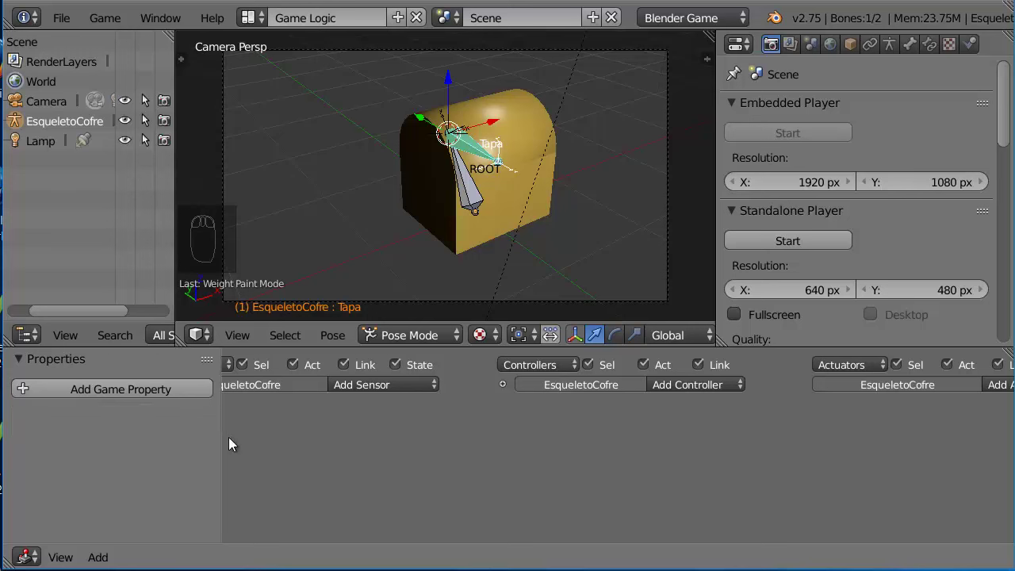
click(513, 228)
key(p)
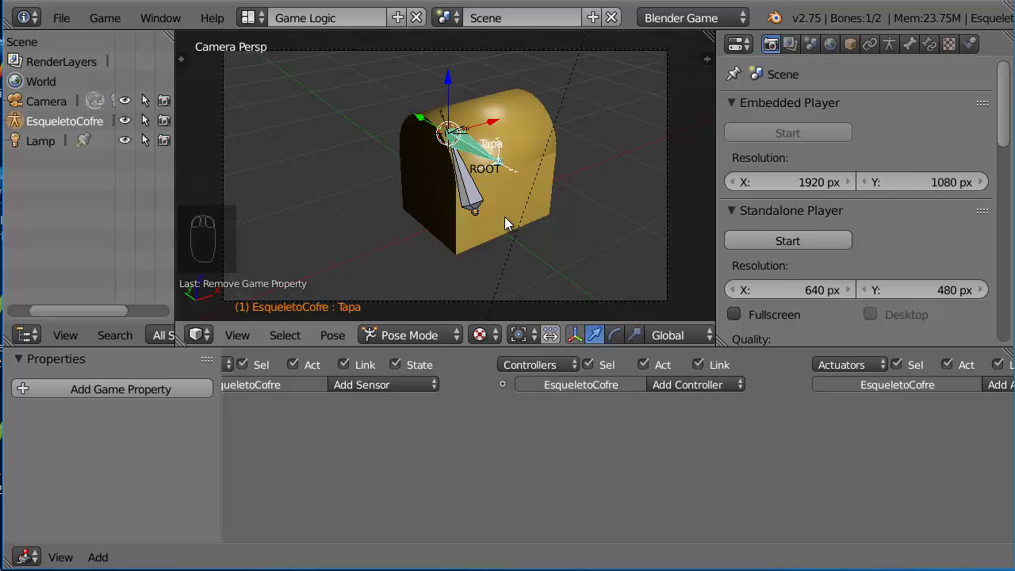
drag(407, 341, 595, 222)
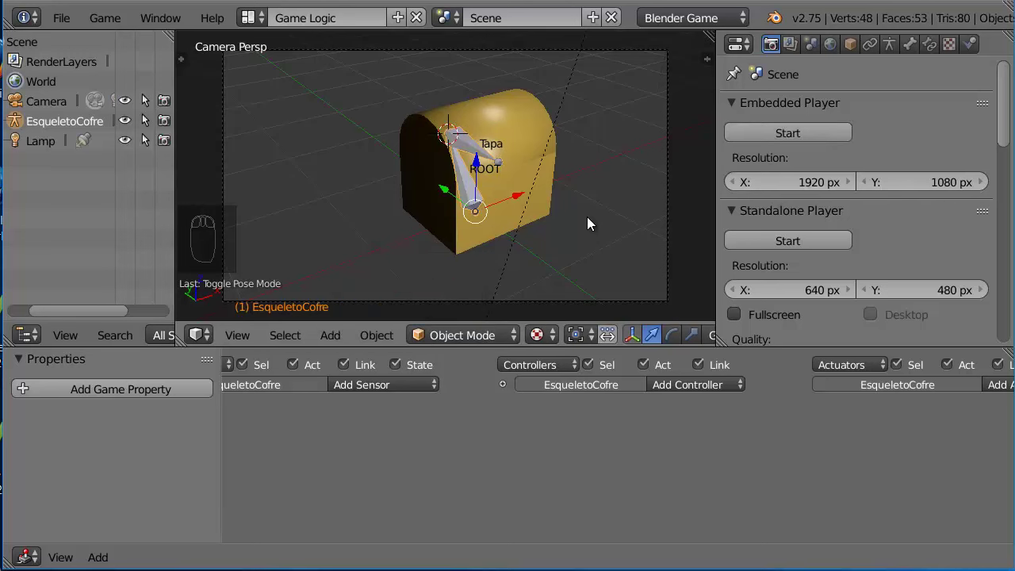